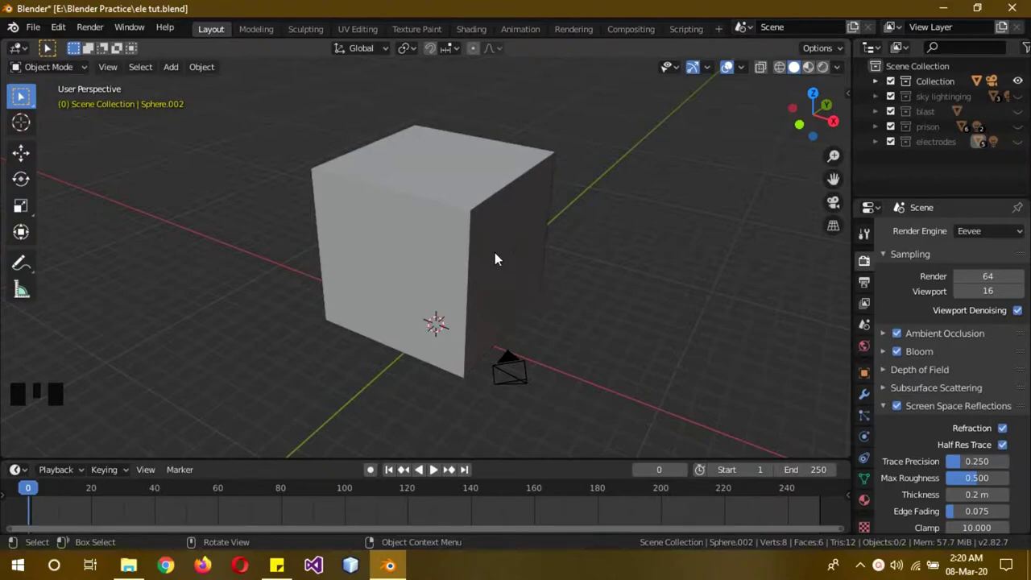
# Select the cube and view its glowing yellow cracked-energy material in Rendered shading from the front
pyautogui.click(499, 257)
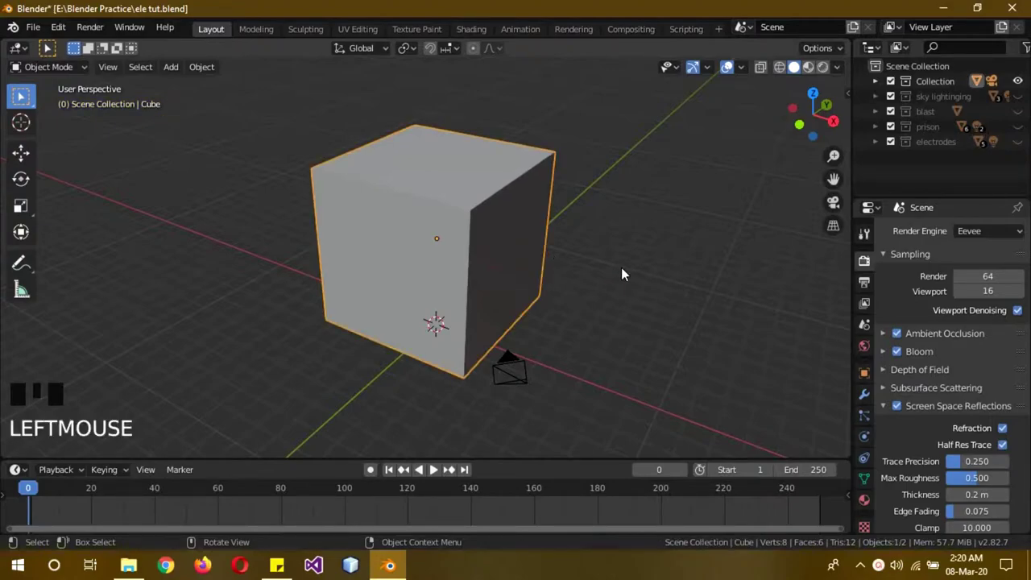
pyautogui.press('z')
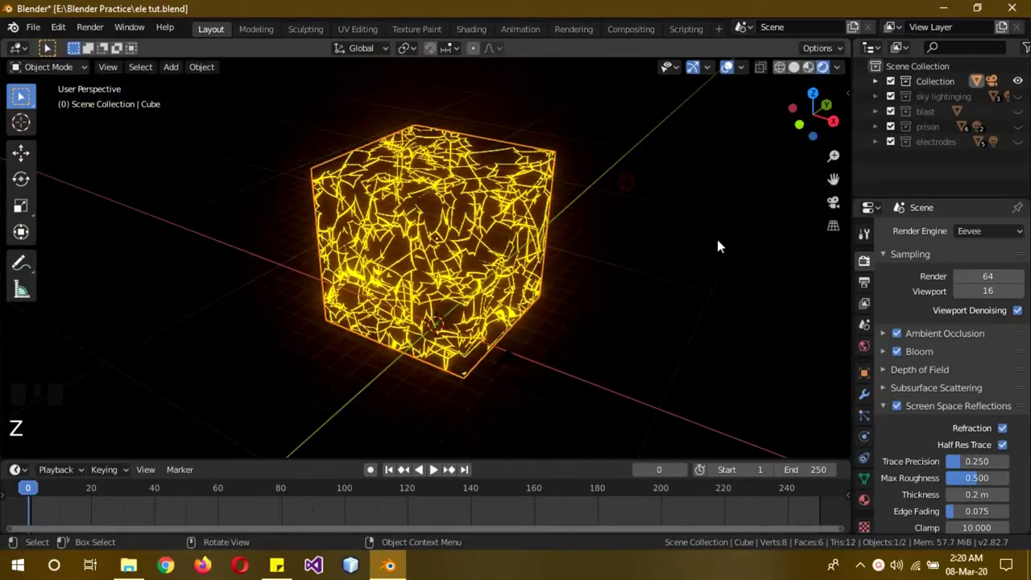
pyautogui.moveTo(717, 258); pyautogui.dragTo(495, 219)
pyautogui.press('a')
pyautogui.moveTo(517, 209); pyautogui.dragTo(22, 60)
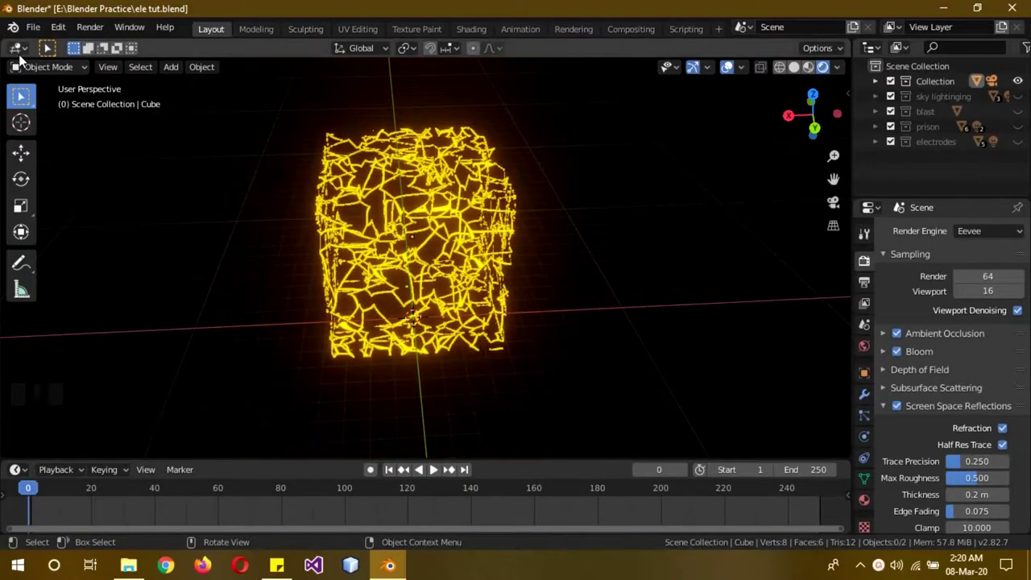
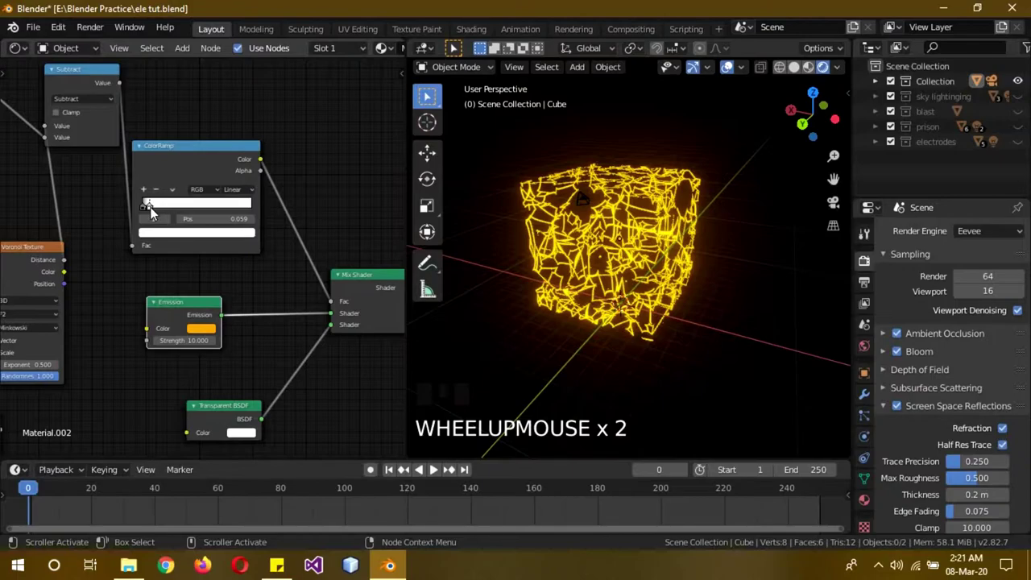
# Change the upper Voronoi Texture node's feature from F1 to F2 in the material node tree
pyautogui.moveTo(158, 213); pyautogui.dragTo(174, 210)
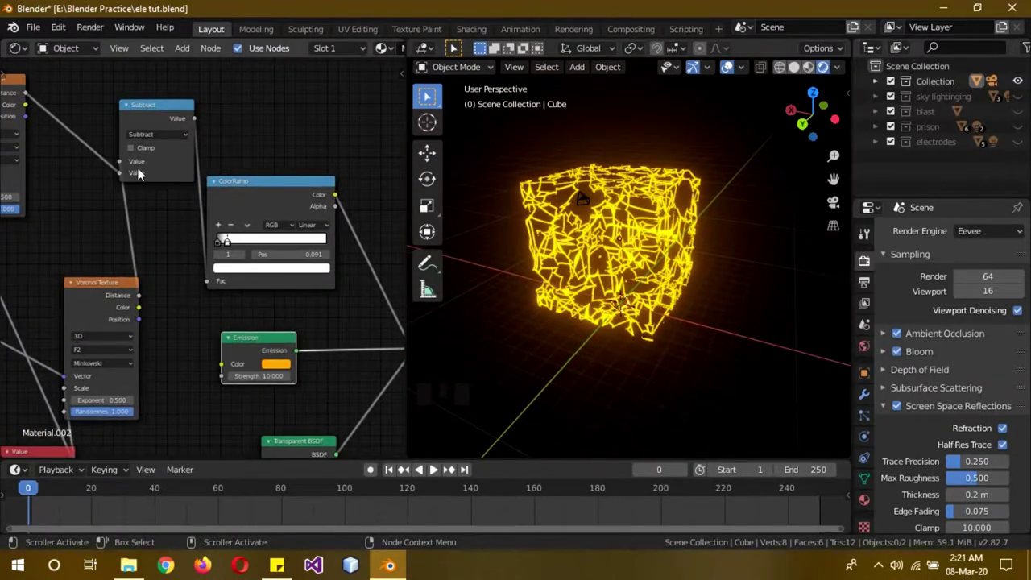
pyautogui.click(94, 288)
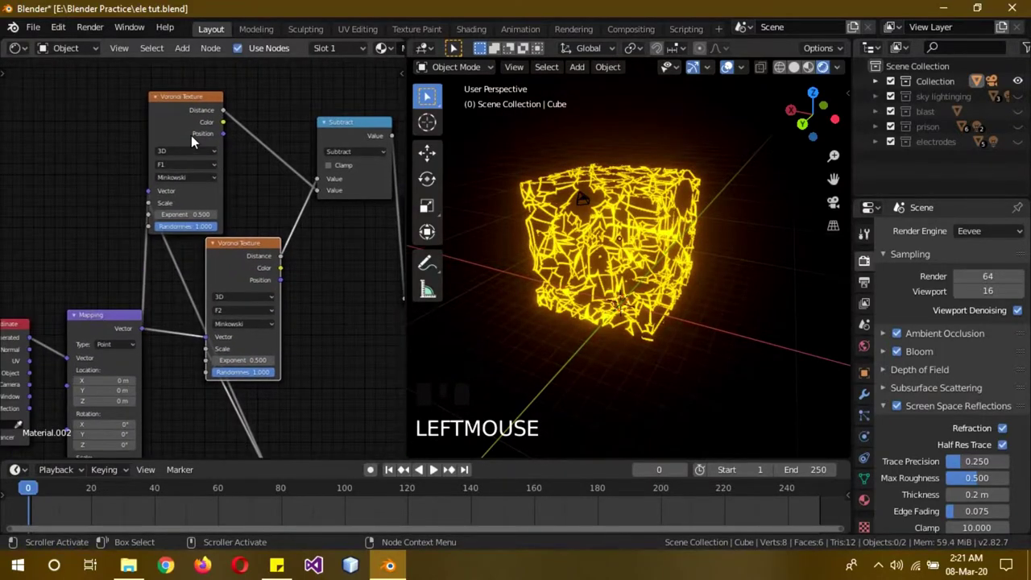
pyautogui.click(216, 169)
pyautogui.click(243, 254)
pyautogui.click(280, 277)
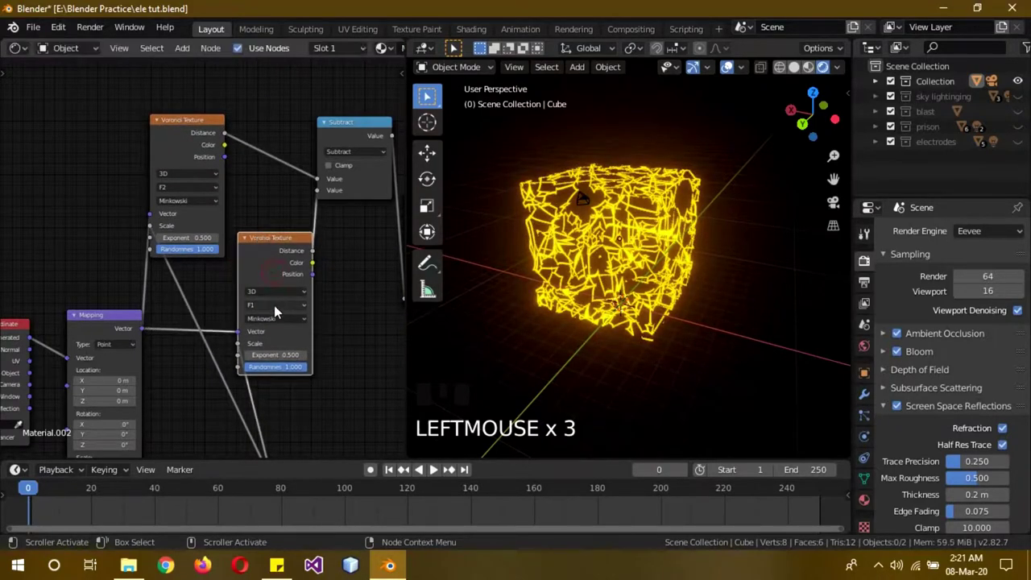
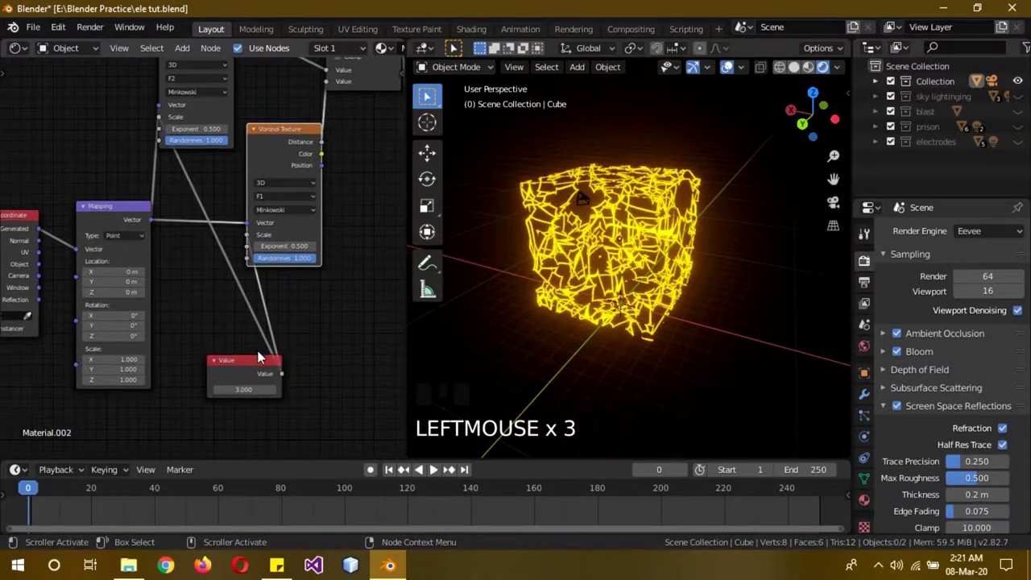
pyautogui.click(251, 370)
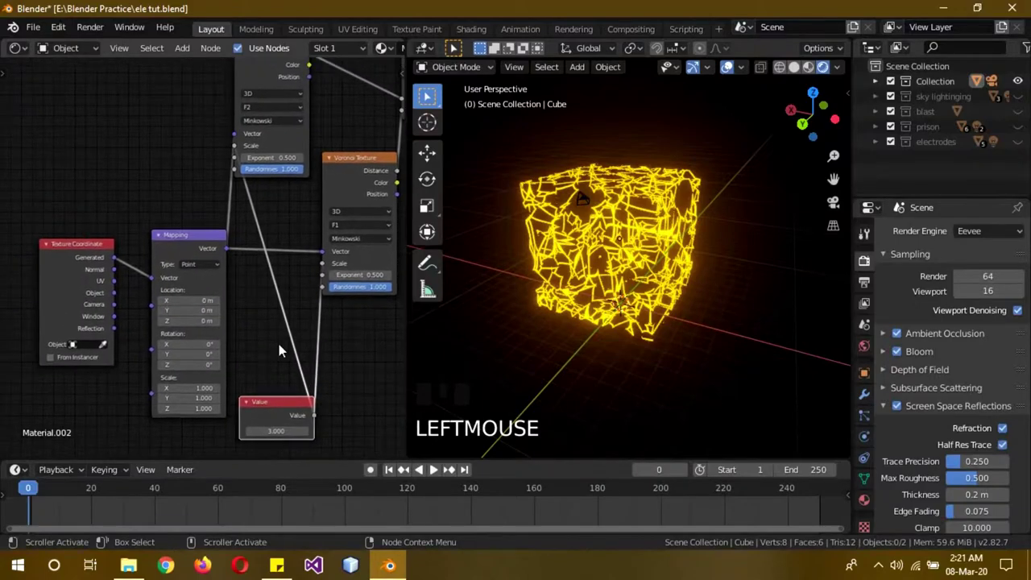
pyautogui.click(278, 75)
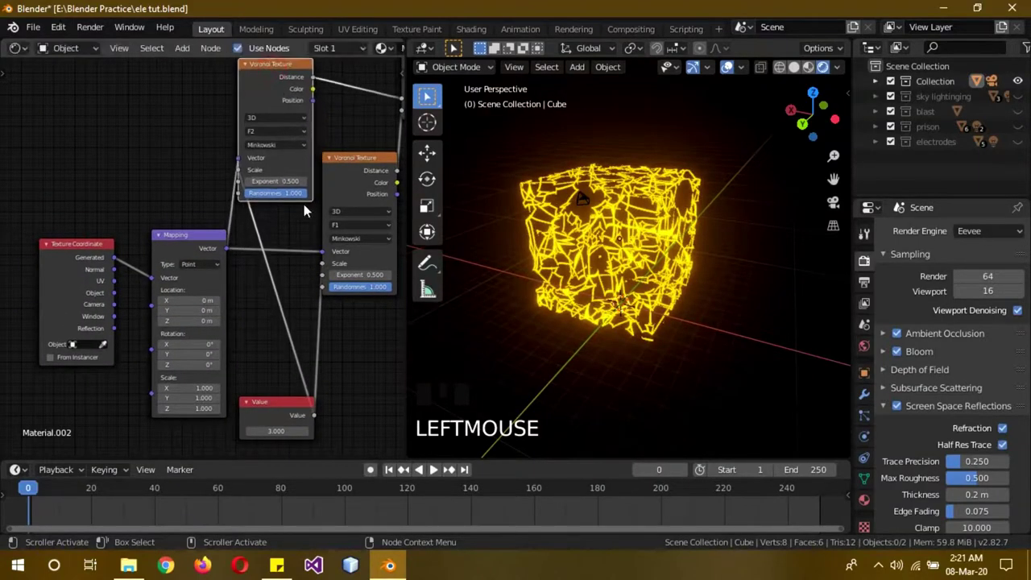
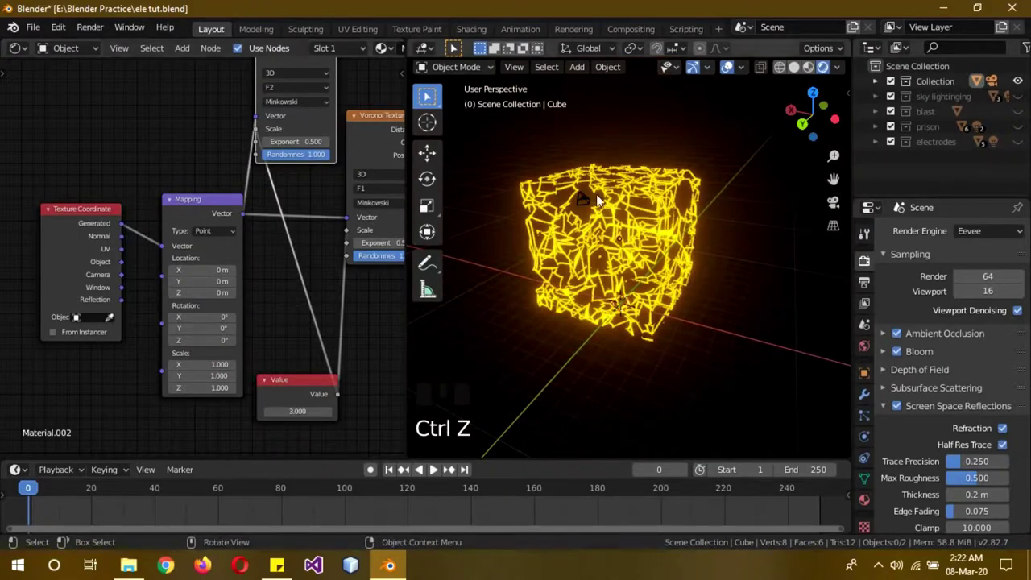
# Hide the cracked cube Collection and show the sky lightning collection in the outliner
pyautogui.moveTo(699, 295); pyautogui.dragTo(656, 264)
pyautogui.click(655, 265)
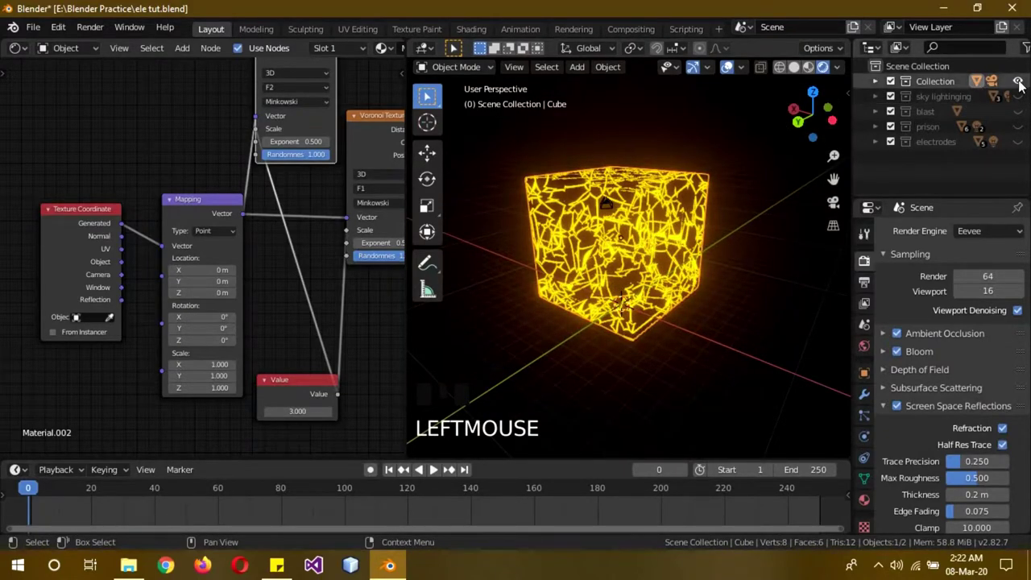
pyautogui.click(1023, 85)
pyautogui.click(1020, 103)
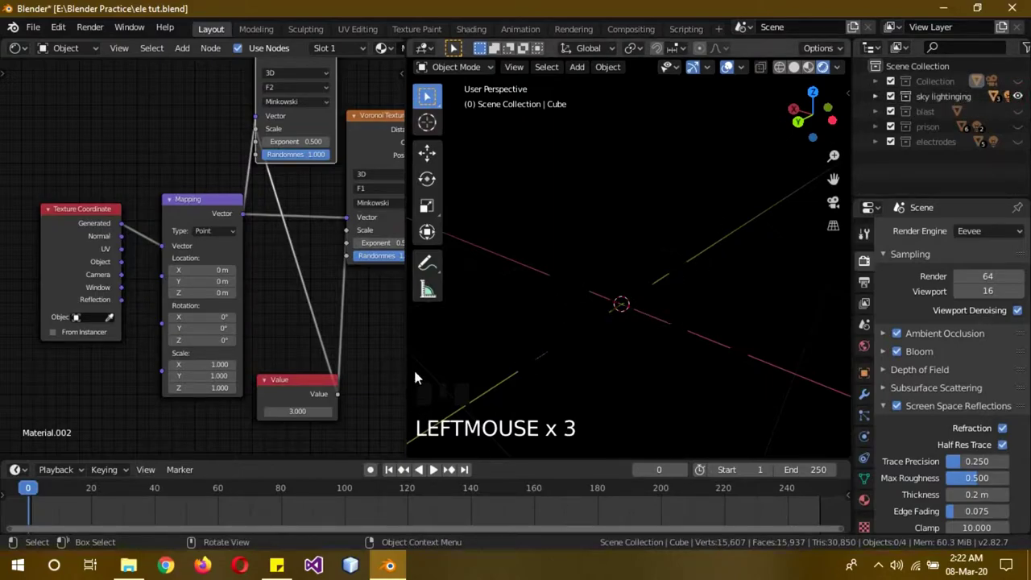
# Widen the viewport and scrub the timeline to watch the bolt strike from the cloud
pyautogui.moveTo(436, 476); pyautogui.dragTo(623, 361)
pyautogui.moveTo(623, 361); pyautogui.dragTo(87, 488)
pyautogui.moveTo(87, 489); pyautogui.dragTo(234, 478)
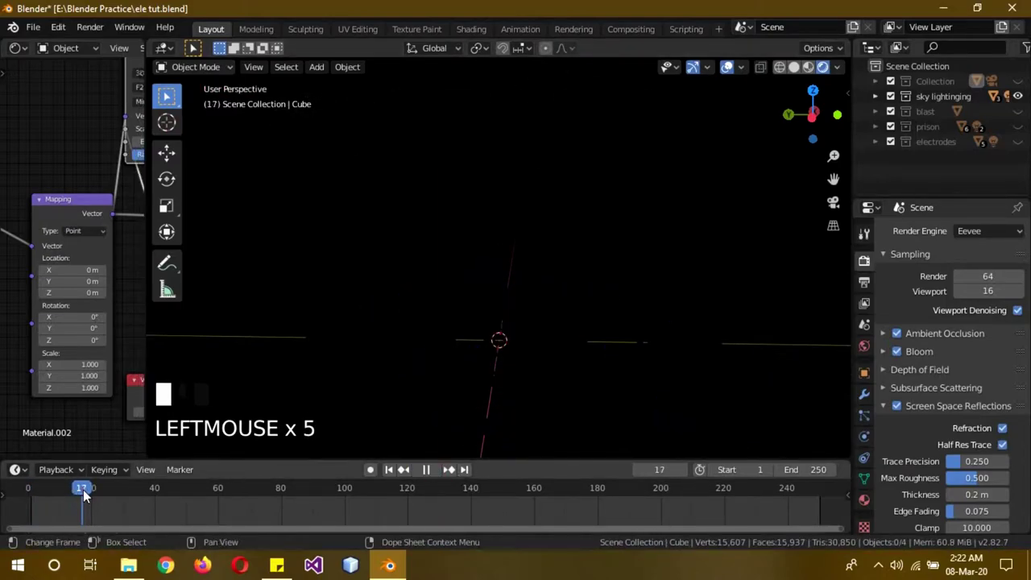
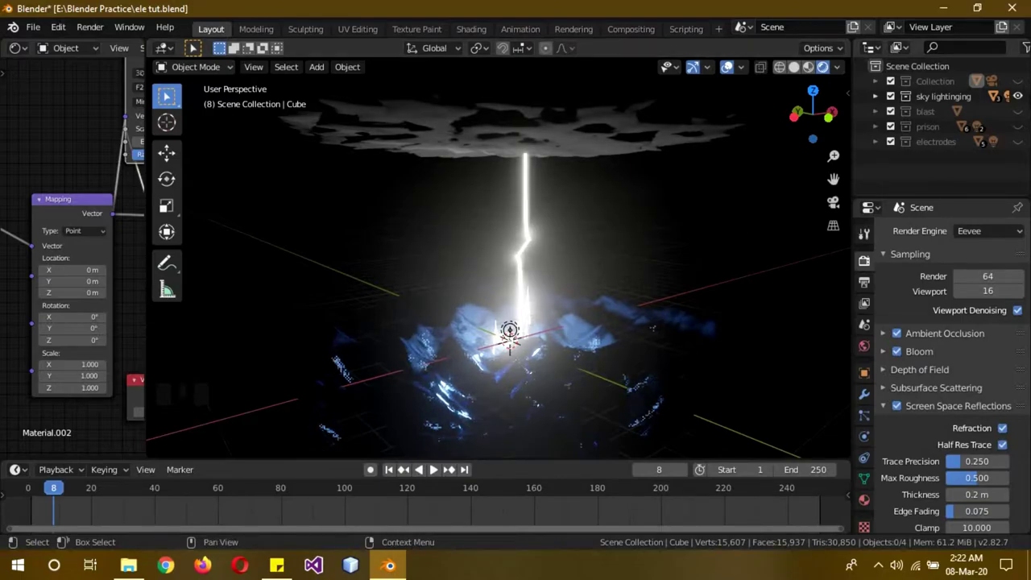
# Swap the sky lightning for the purple blast collection and scrub its animation back to frame 0
pyautogui.click(1023, 101)
pyautogui.click(1023, 114)
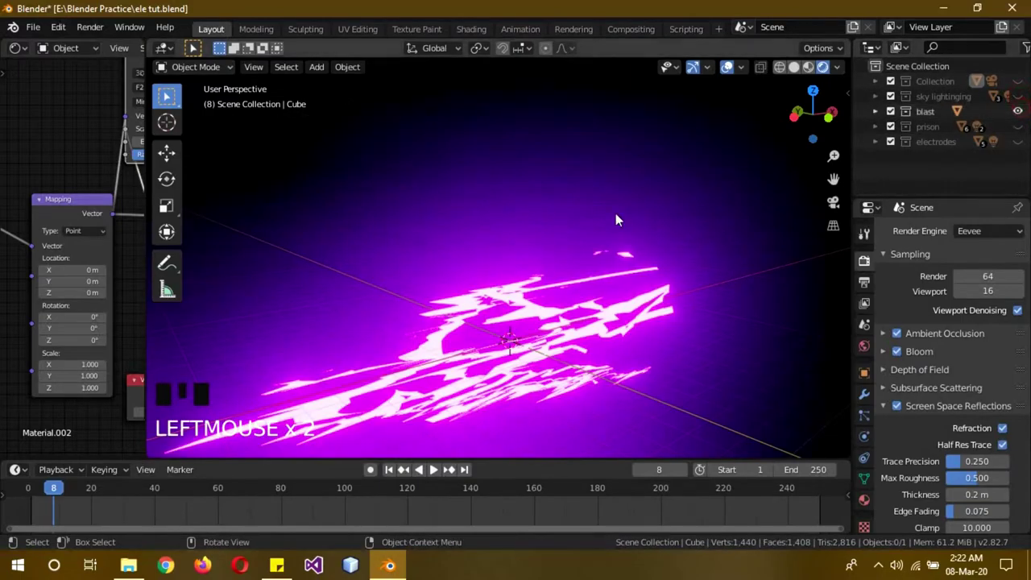
pyautogui.scroll(-3)
pyautogui.moveTo(54, 493); pyautogui.dragTo(360, 370)
pyautogui.moveTo(360, 370); pyautogui.dragTo(433, 471)
pyautogui.click(433, 471)
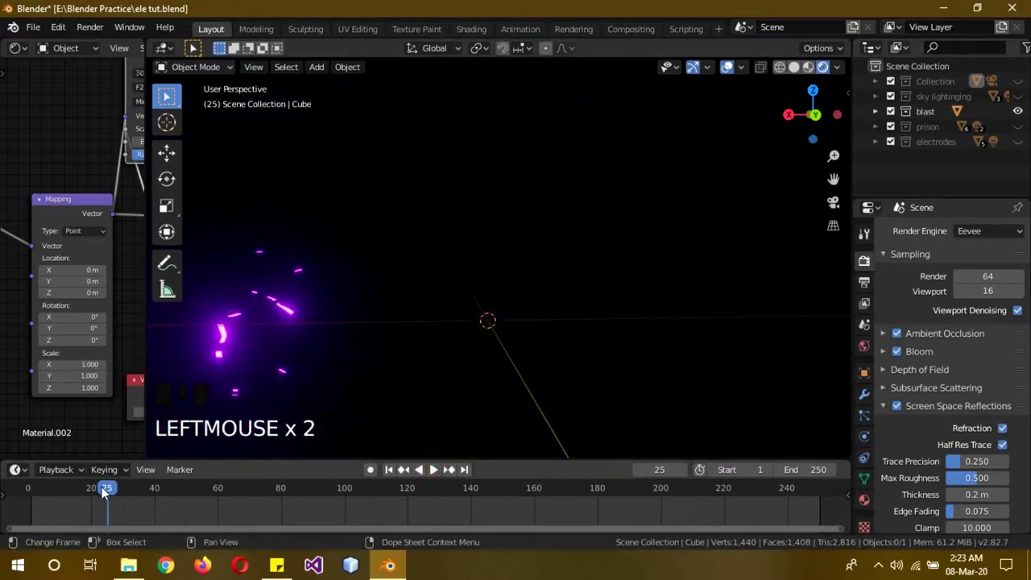
pyautogui.moveTo(106, 492); pyautogui.dragTo(532, 308)
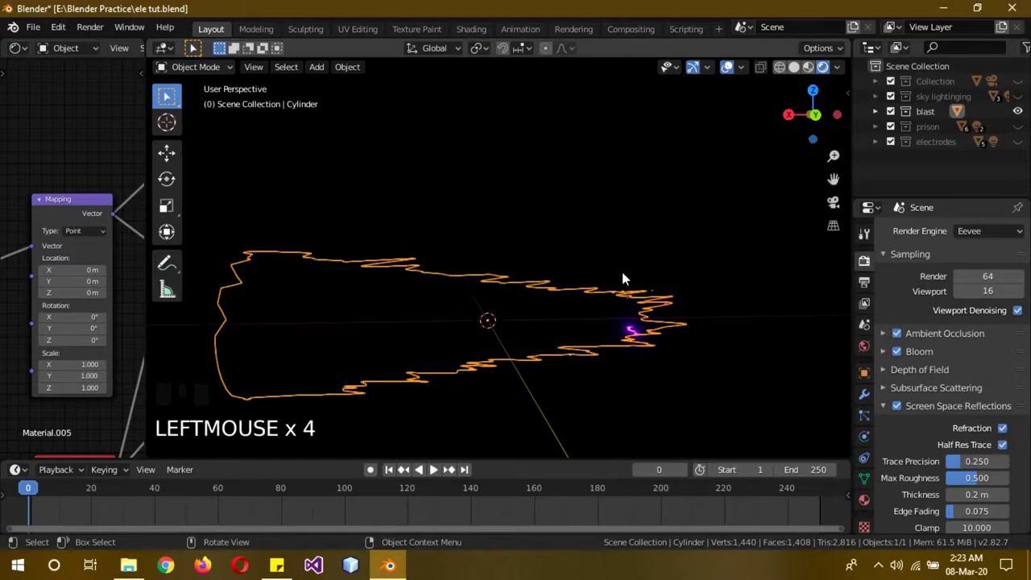
# Confirm Rendered shading, then hide the blast and show the blue prison collection
pyautogui.press('z')
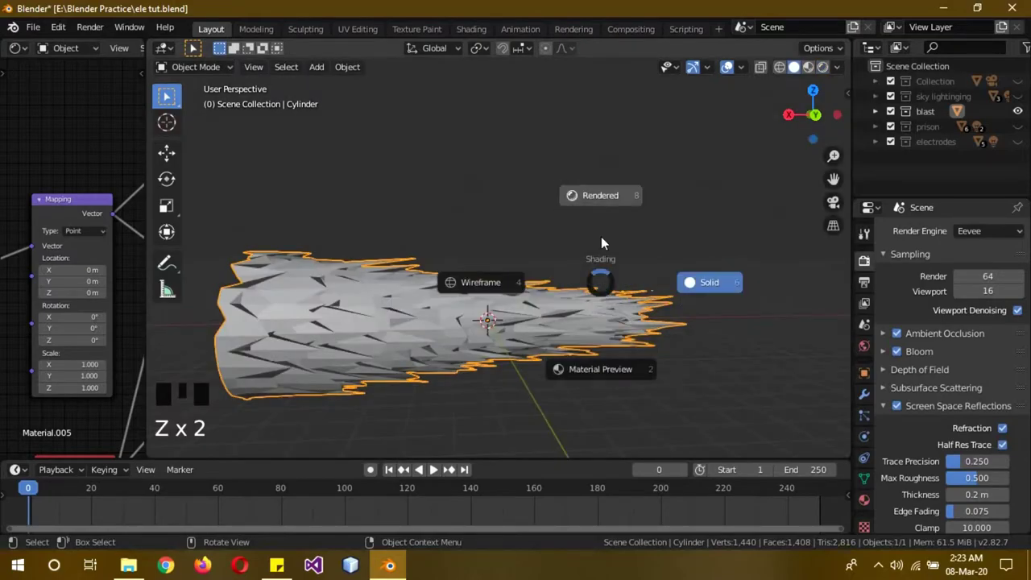
pyautogui.press('z')
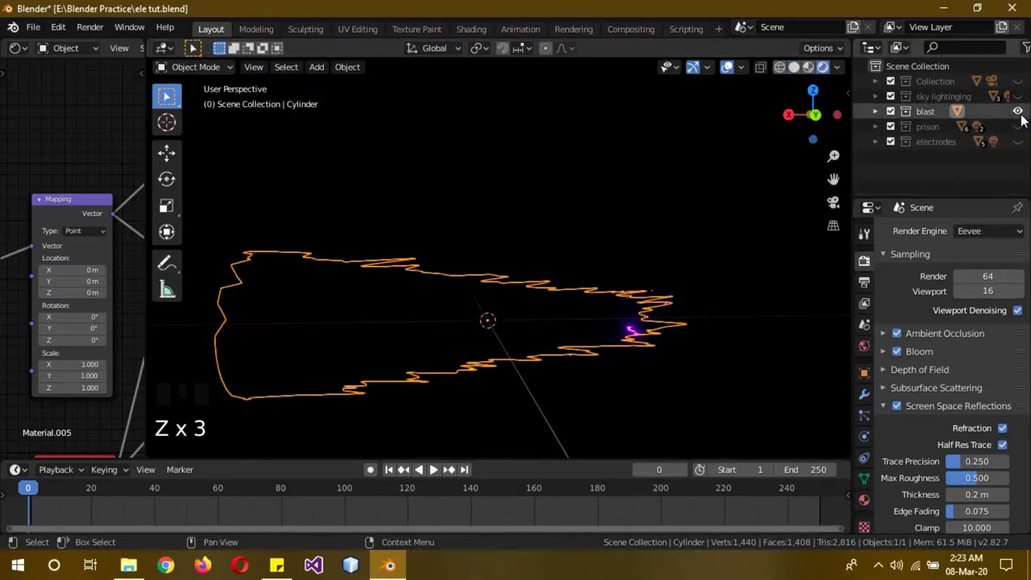
pyautogui.click(1024, 119)
pyautogui.moveTo(1021, 129); pyautogui.dragTo(1006, 129)
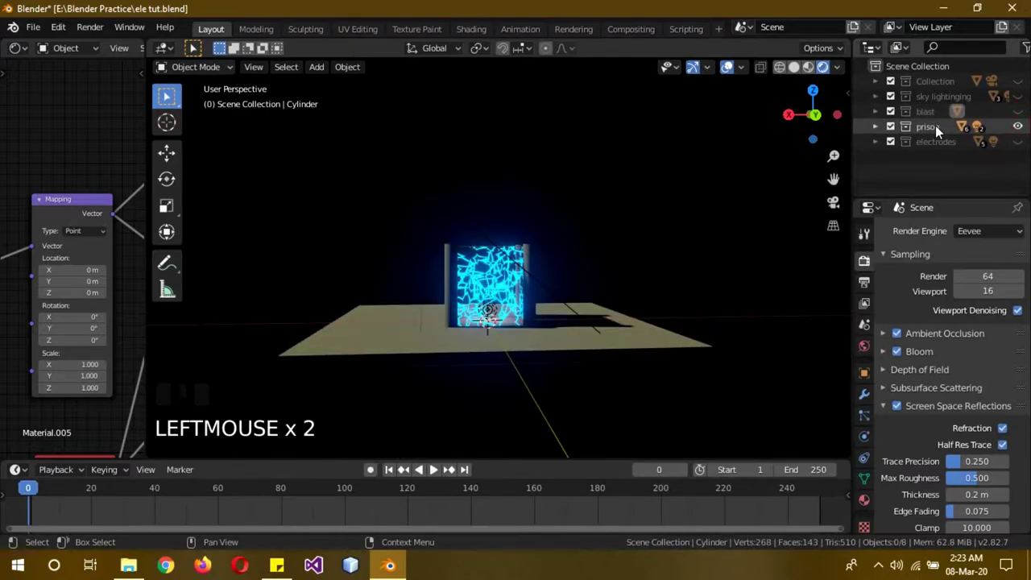
# Hide the prison, show the electrodes collection and play the glowing sphere animation
pyautogui.scroll(3)
pyautogui.moveTo(629, 325); pyautogui.dragTo(669, 343)
pyautogui.scroll(3)
pyautogui.moveTo(669, 342); pyautogui.dragTo(1019, 130)
pyautogui.click(1018, 130)
pyautogui.click(1023, 147)
pyautogui.click(433, 476)
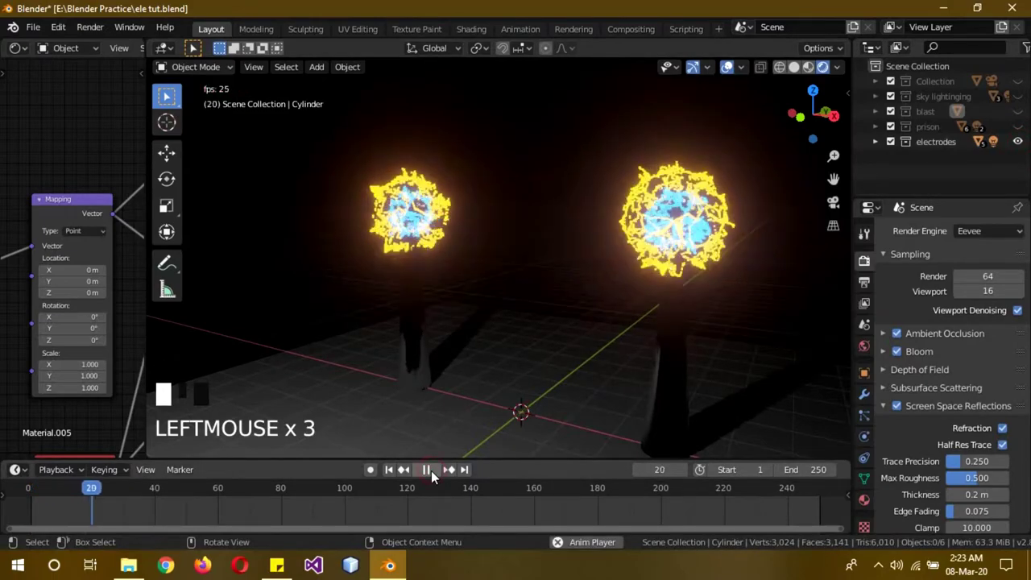
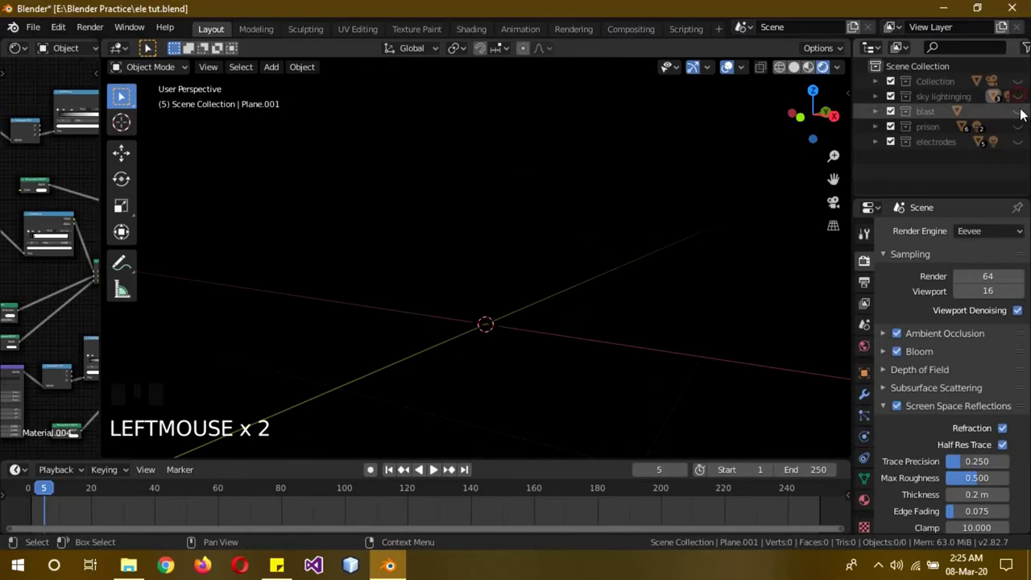
# Show the blast again and advance to frame 18, then swap it for the prison collection
pyautogui.click(1022, 113)
pyautogui.moveTo(443, 470); pyautogui.dragTo(818, 188)
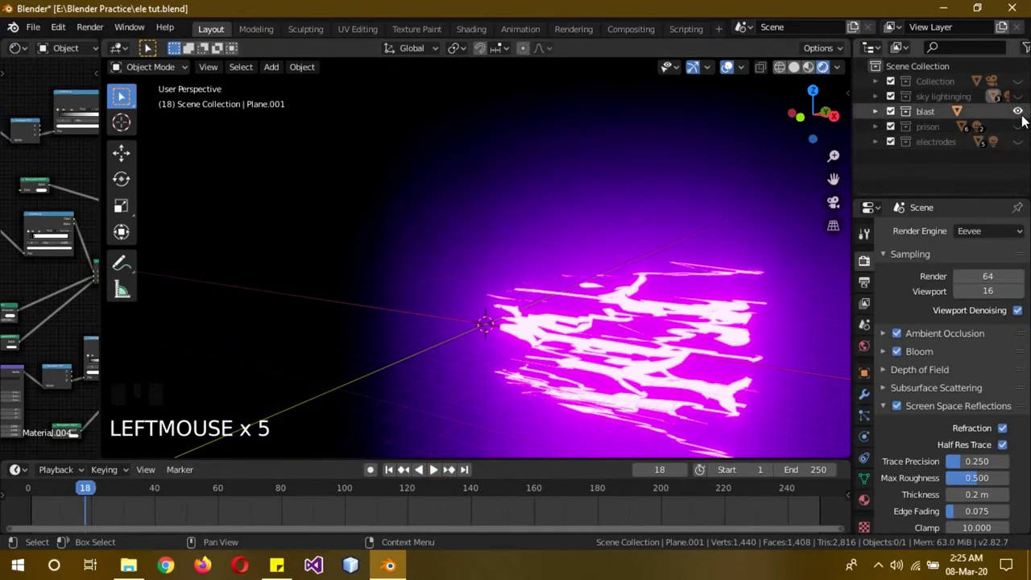
pyautogui.click(1023, 119)
pyautogui.click(1024, 132)
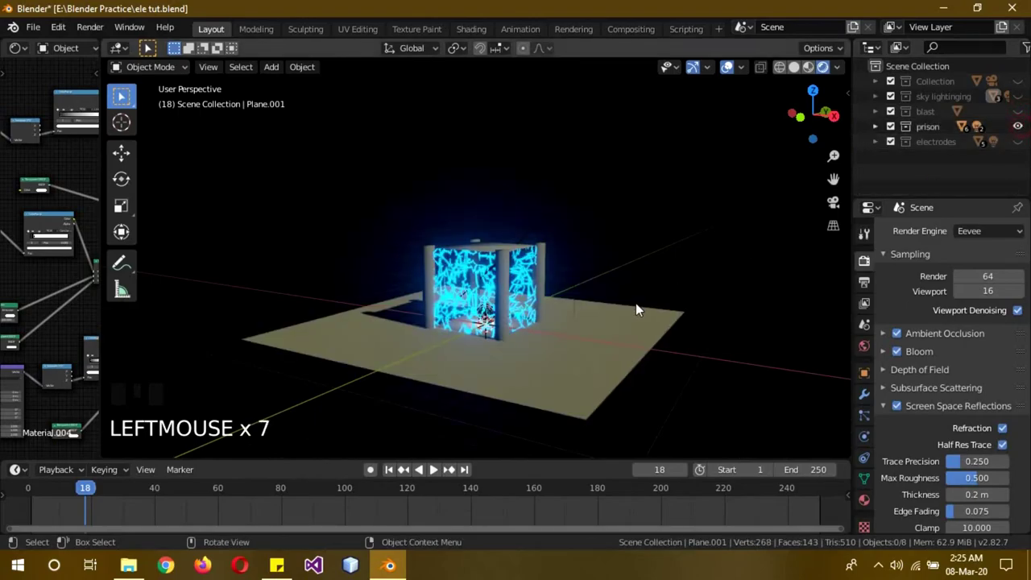
pyautogui.scroll(3)
pyautogui.moveTo(674, 308); pyautogui.dragTo(1021, 131)
# Swap the prison for the electrodes, play their animation, then hide every effect collection
pyautogui.click(1022, 130)
pyautogui.click(1022, 146)
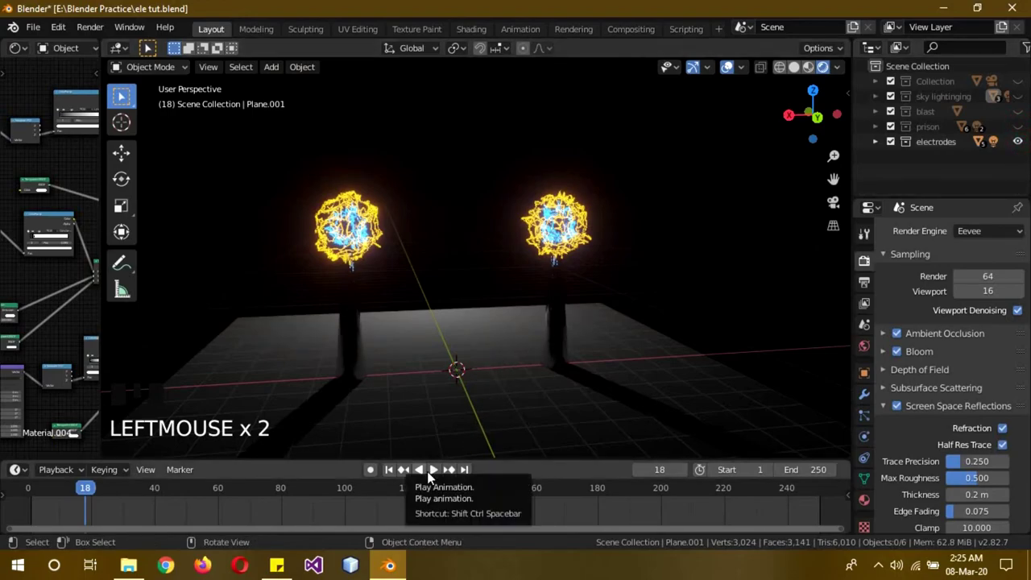
pyautogui.click(435, 475)
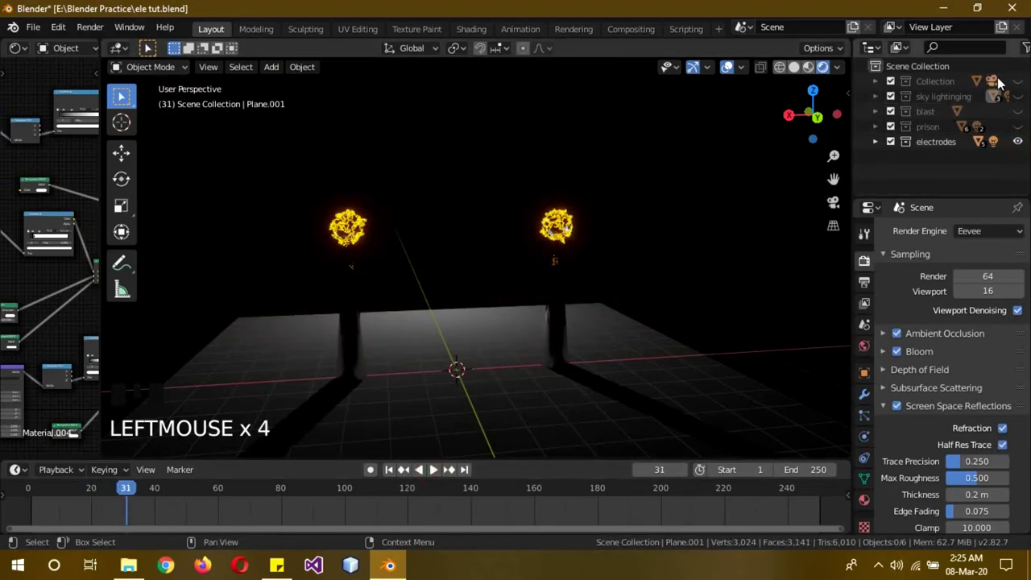
pyautogui.click(1019, 147)
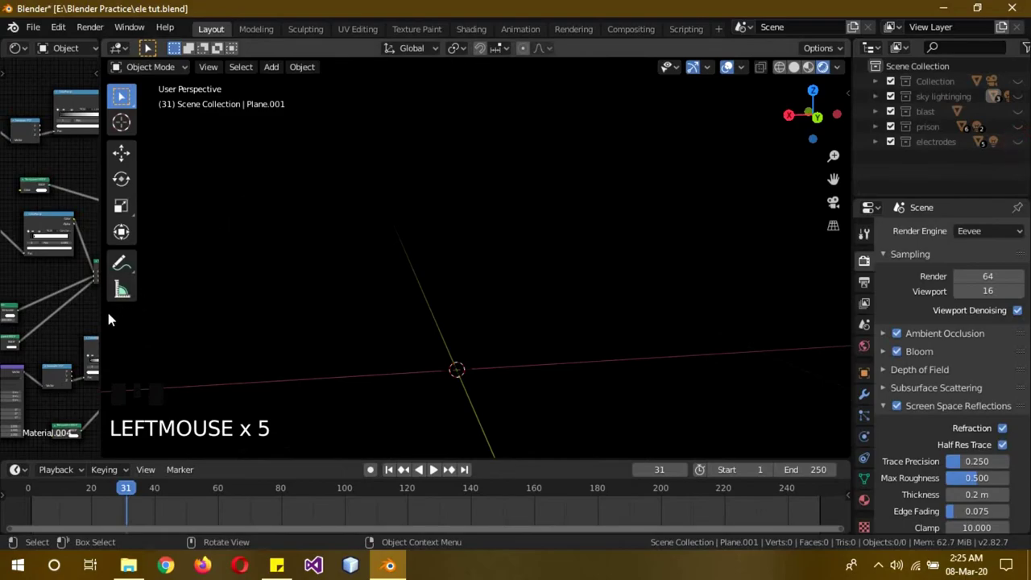